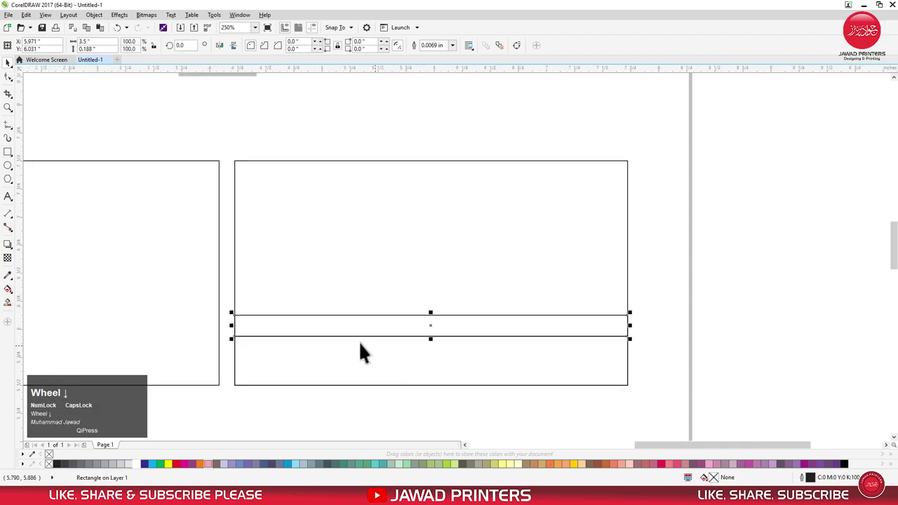
# Step: Reposition the thin gradient band higher across the dark card back
pyautogui.moveTo(230, 307); pyautogui.dragTo(348, 331)
pyautogui.moveTo(439, 317); pyautogui.dragTo(658, 336)
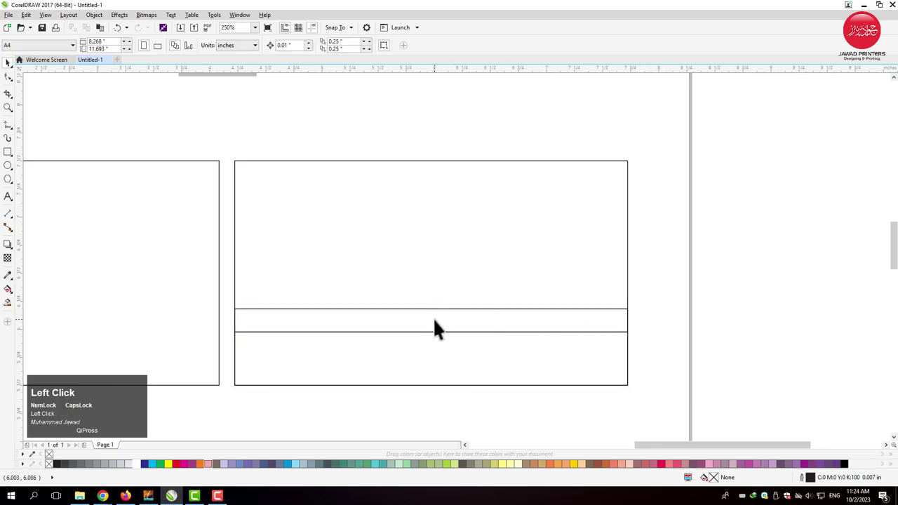
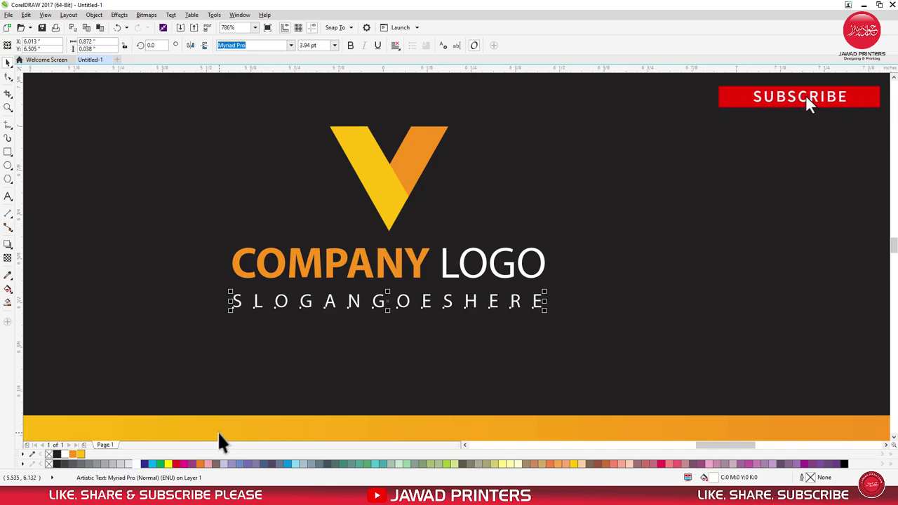
# Step: Zoom out to the full layout and deselect the slogan text on the card back
pyautogui.click(115, 469)
pyautogui.press('F4')
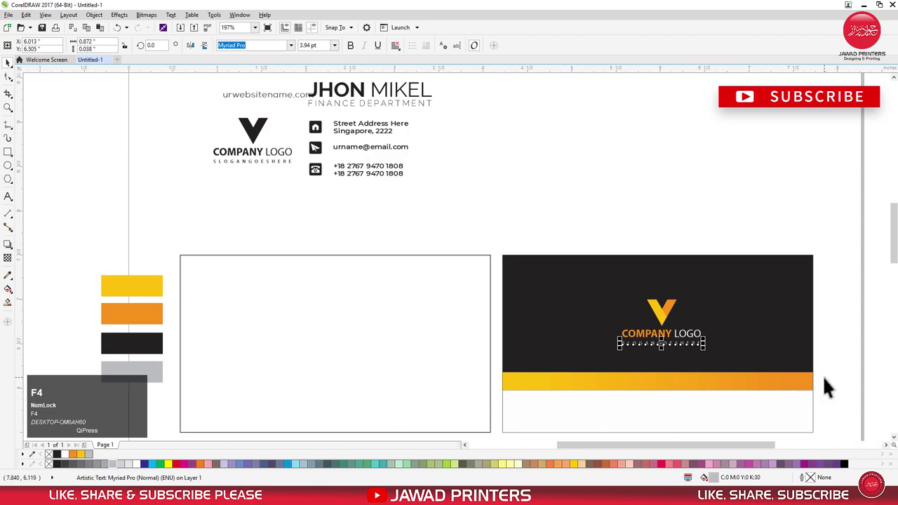
pyautogui.click(852, 381)
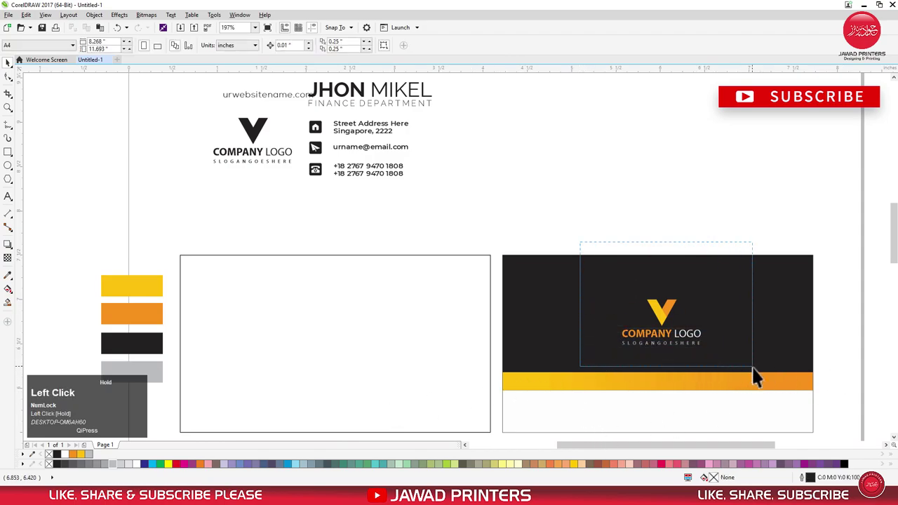
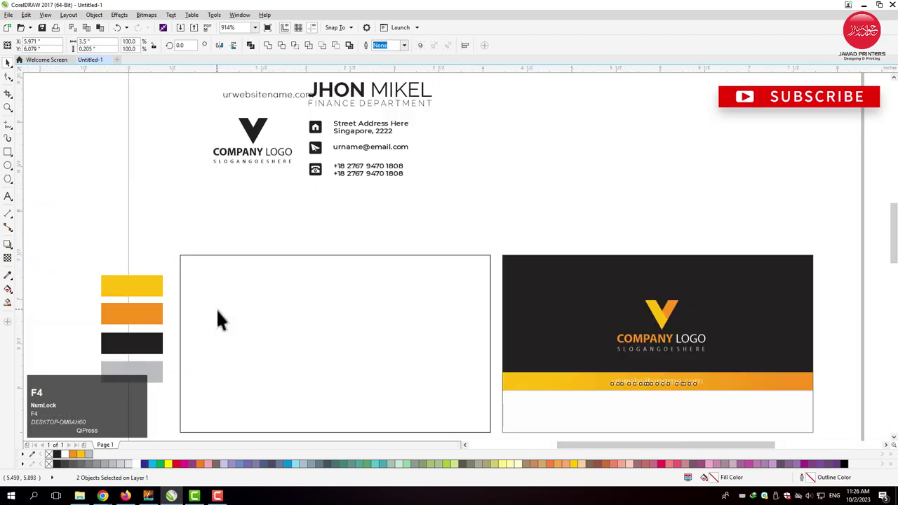
# Step: Deselect the logo and website text after centring the address on the band
pyautogui.click(538, 208)
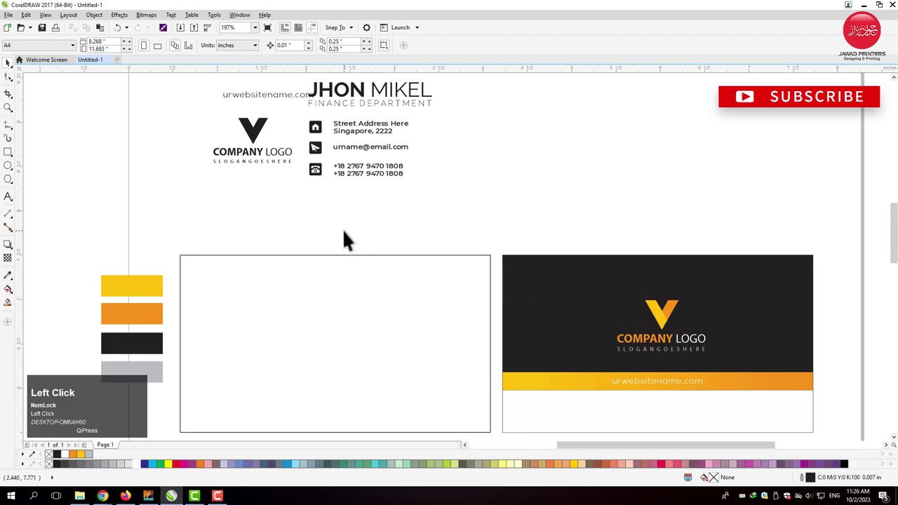
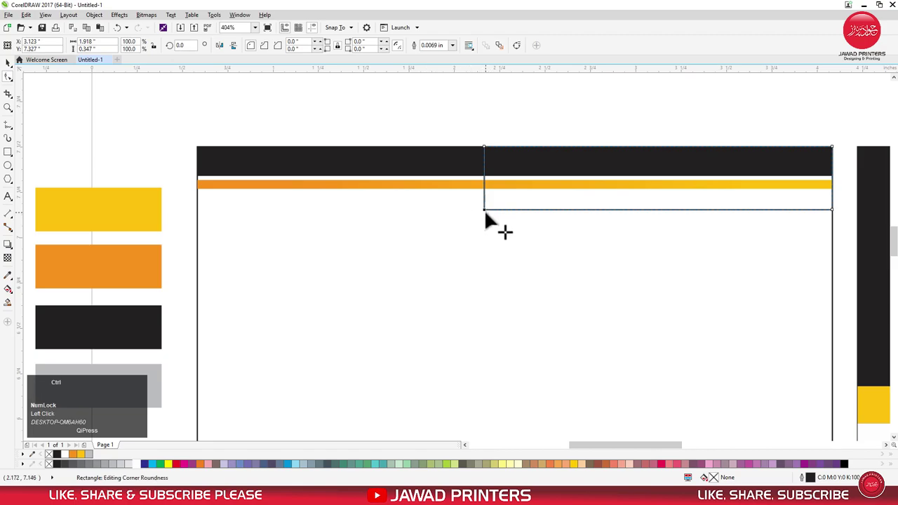
# Step: Round the top-right rectangle's lower-left corner and lay a yellow-to-orange linear gradient across it
pyautogui.moveTo(491, 219); pyautogui.dragTo(803, 203)
pyautogui.moveTo(802, 203); pyautogui.dragTo(831, 200)
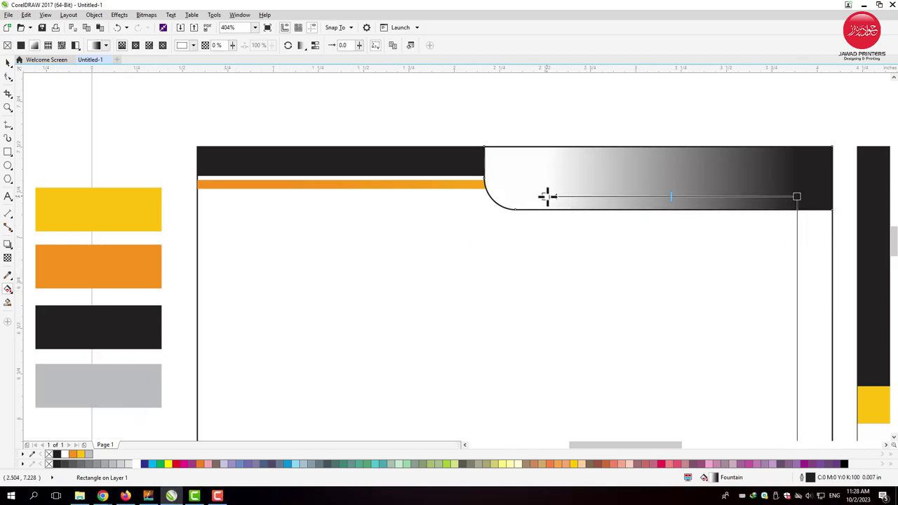
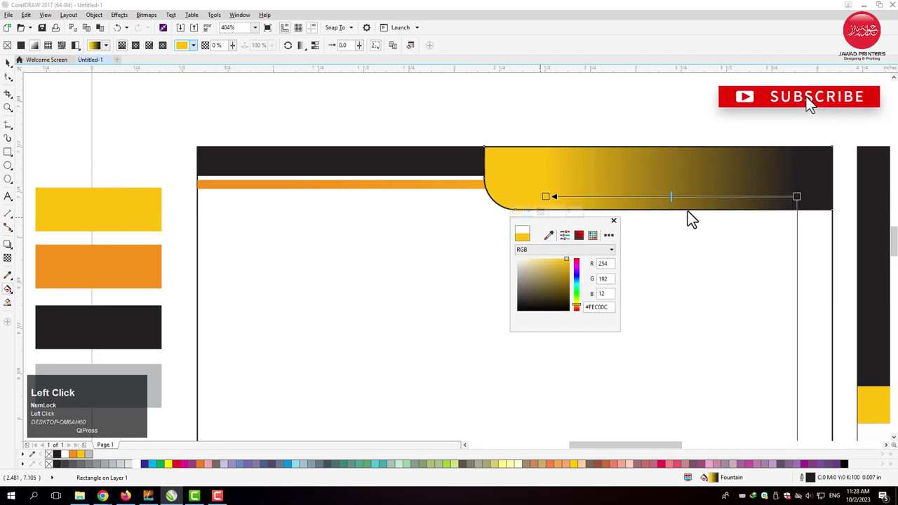
pyautogui.click(553, 208)
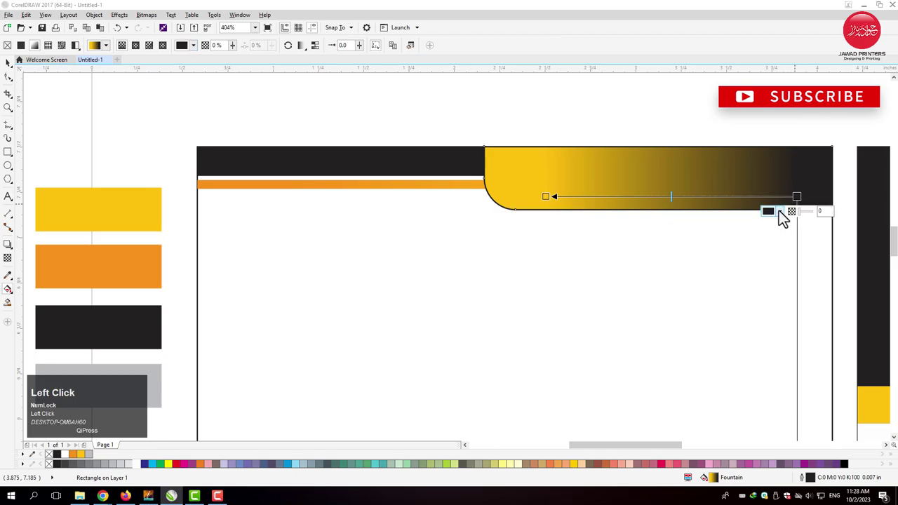
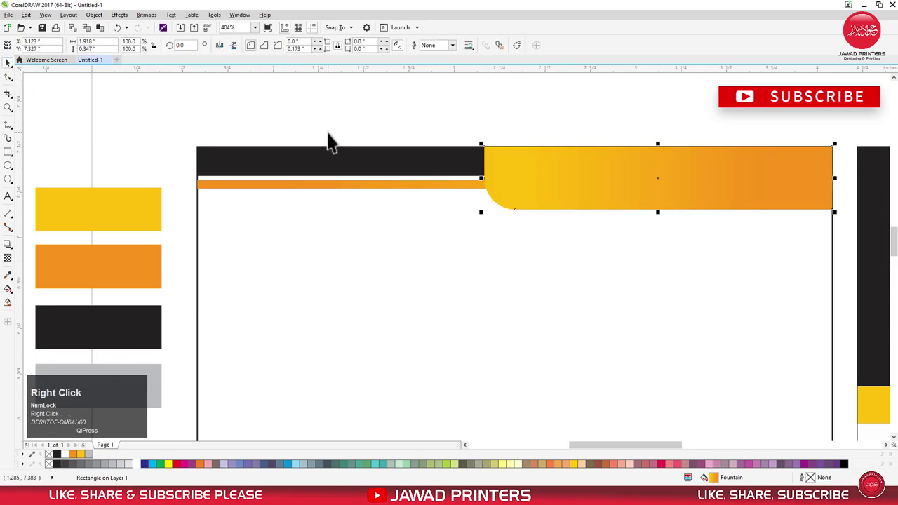
# Step: Select the gradient shape and black bar, group them, and align the mirrored copy to the card bottom
pyautogui.click(336, 137)
pyautogui.scroll(-3)
pyautogui.click(440, 154)
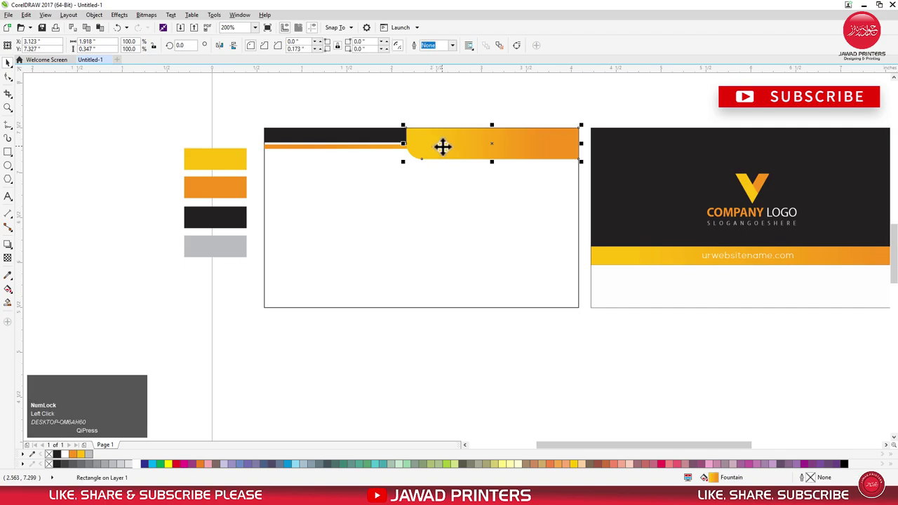
pyautogui.click(225, 55)
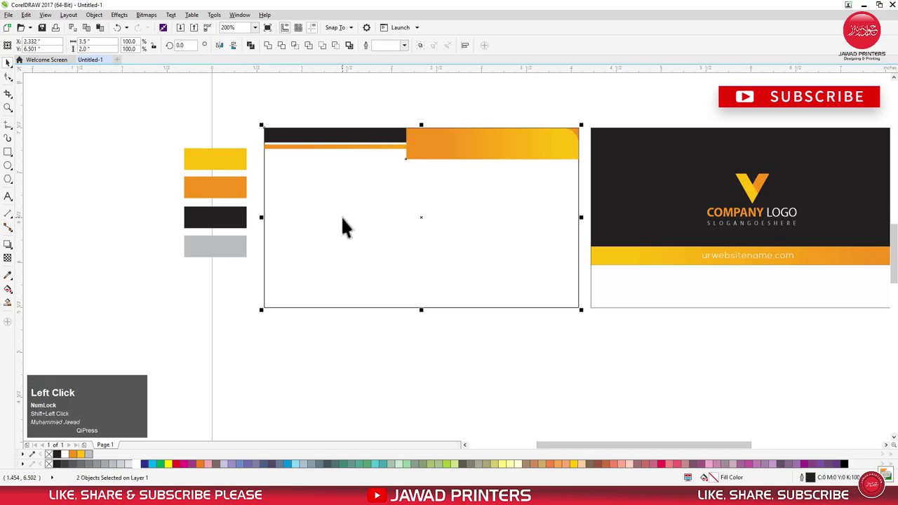
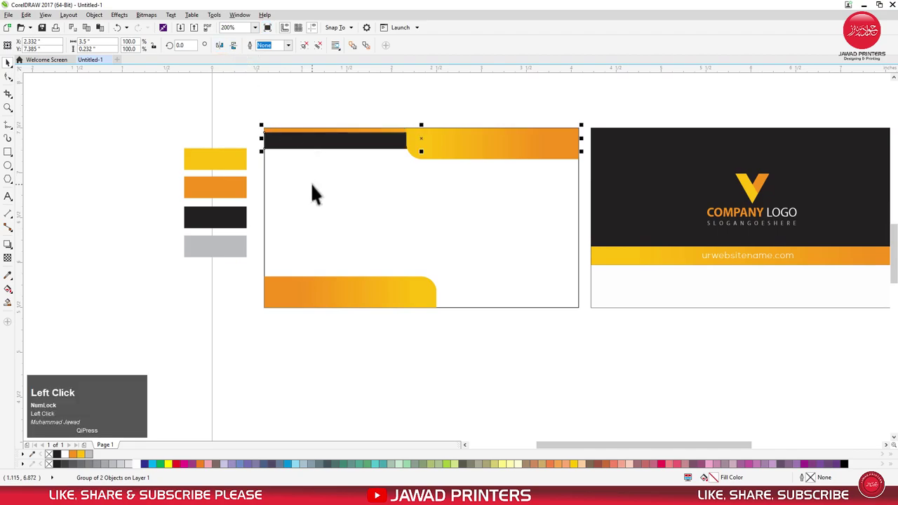
pyautogui.click(320, 190)
pyautogui.press('b')
pyautogui.doubleClick(355, 342)
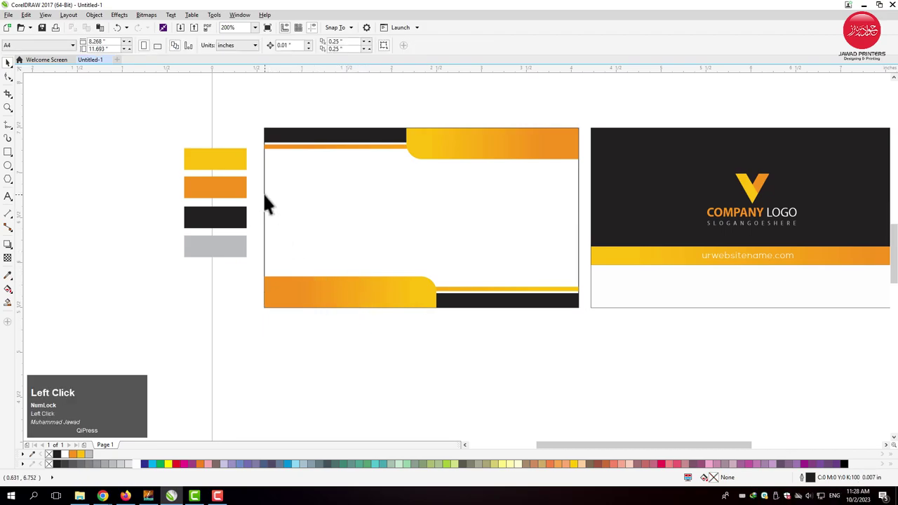
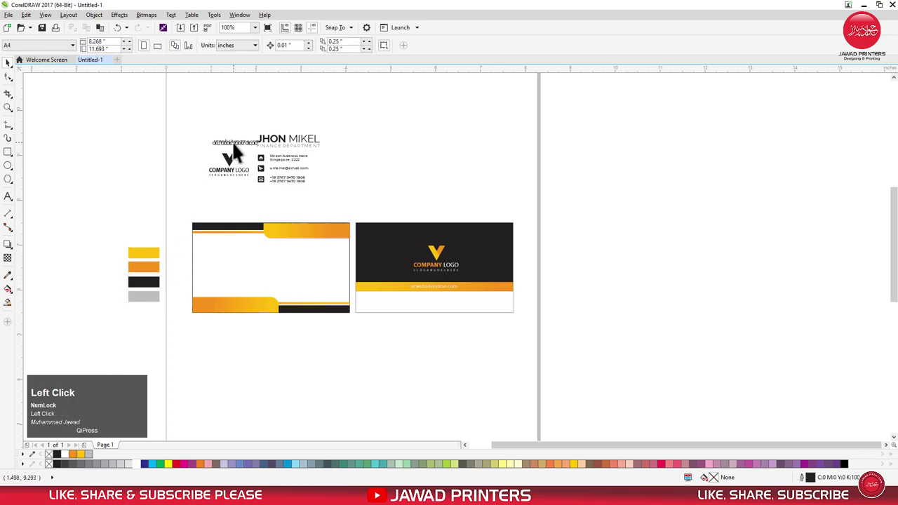
# Step: Bring the logo copy to the front and move it into the front card's centre
pyautogui.moveTo(194, 152); pyautogui.dragTo(343, 207)
pyautogui.press('shift+Page_Up')
pyautogui.moveTo(300, 204); pyautogui.dragTo(229, 221)
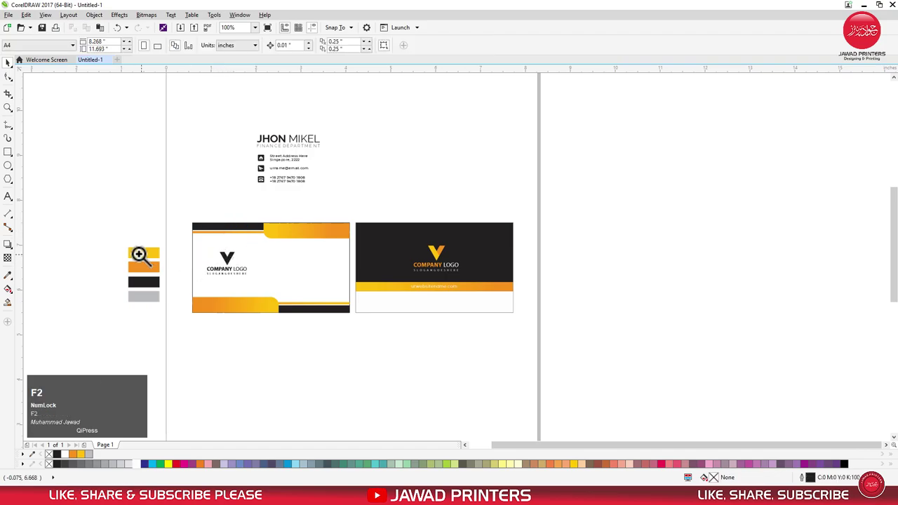
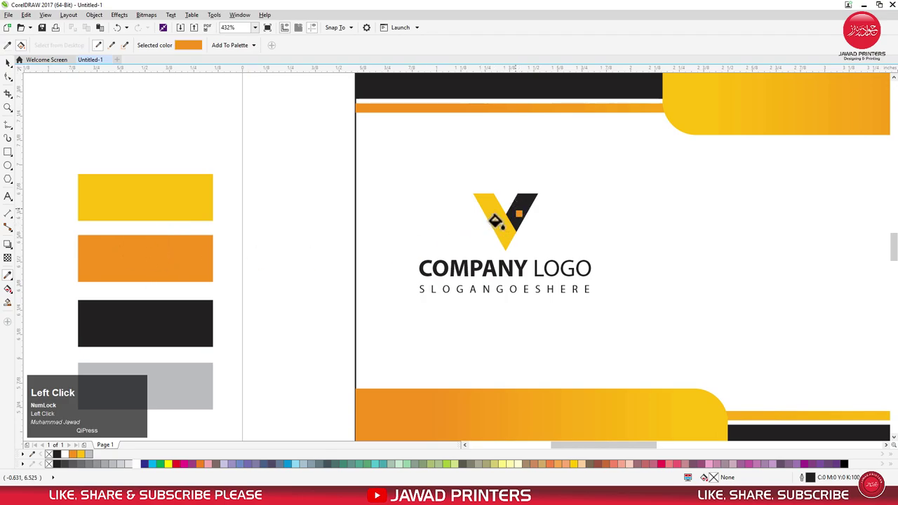
# Step: Centre the logo group on the left and place a vertical guideline at the front card's split
pyautogui.press('F4')
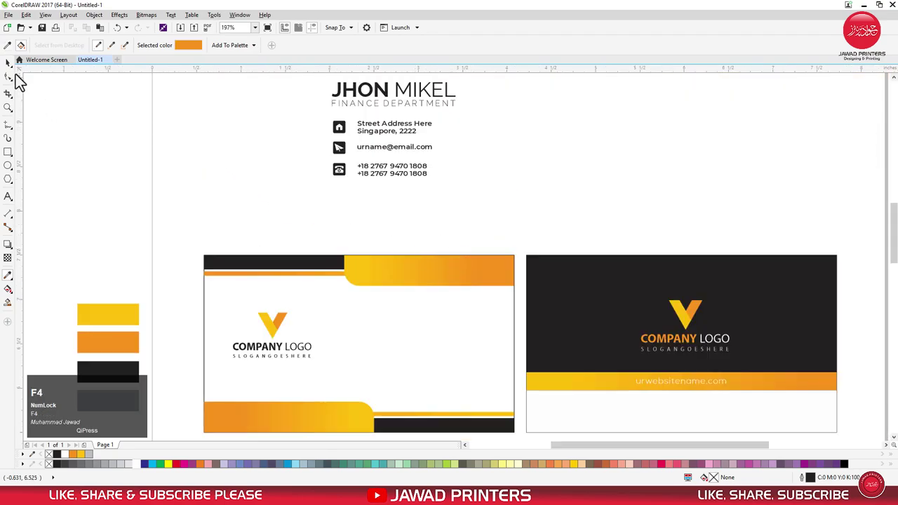
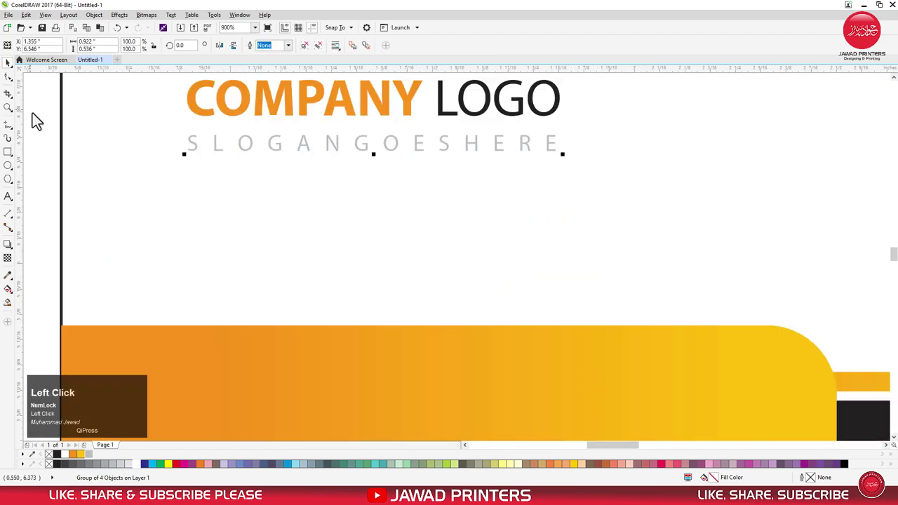
pyautogui.scroll(-3)
pyautogui.click(213, 231)
pyautogui.press('e')
pyautogui.moveTo(123, 170); pyautogui.dragTo(340, 336)
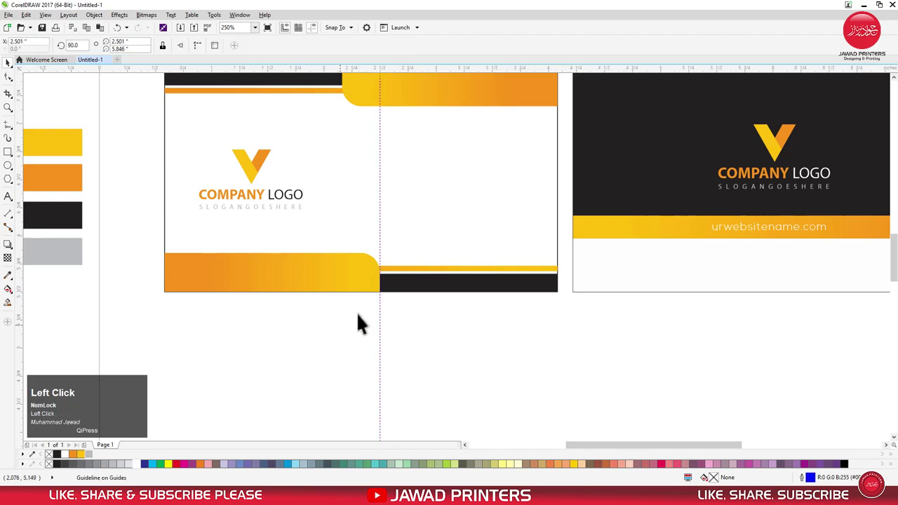
pyautogui.scroll(-3)
pyautogui.press('F2')
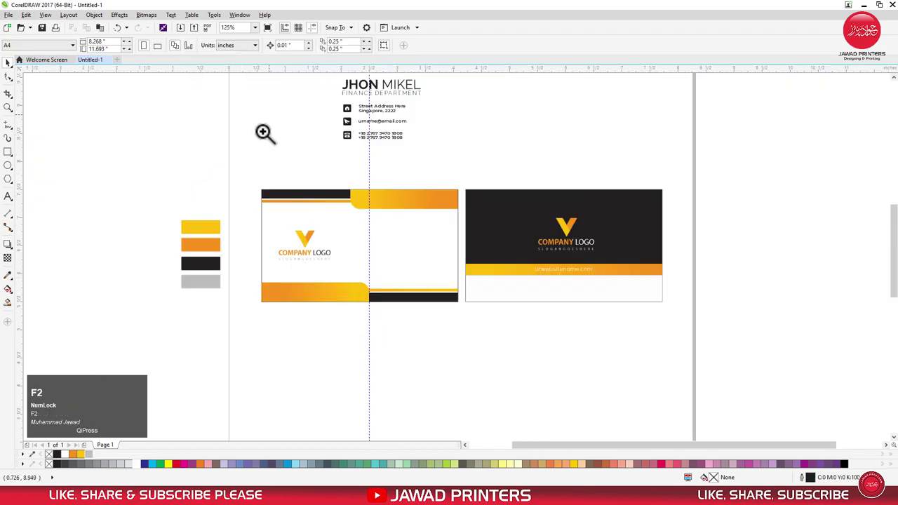
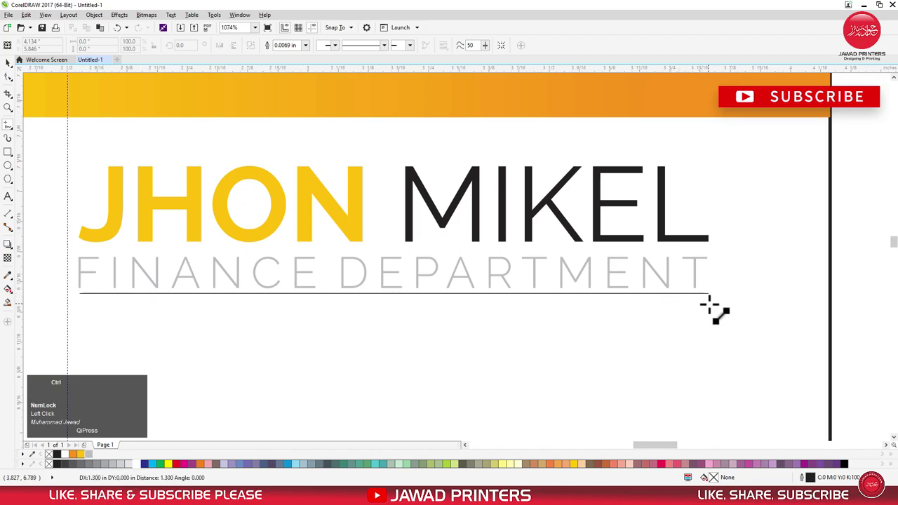
# Step: Duplicate the department underline and colour the shortened left half orange, the other grey
pyautogui.press('space')
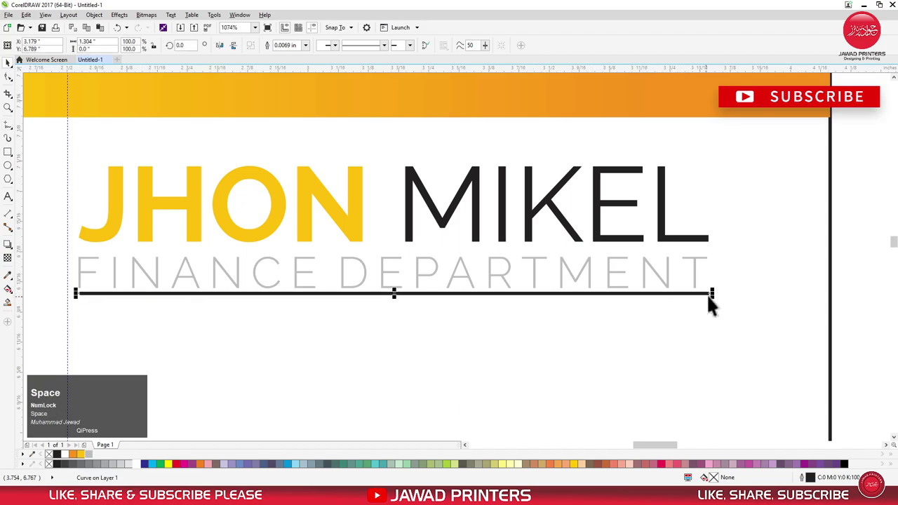
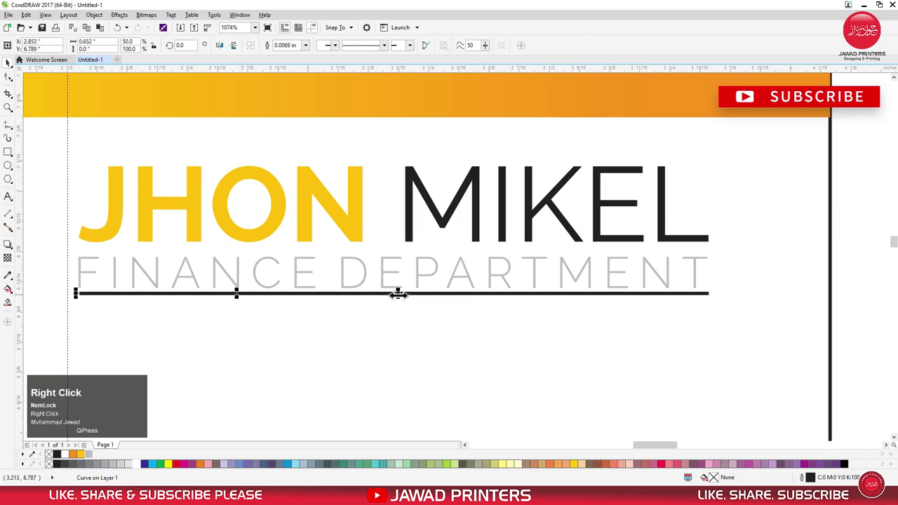
pyautogui.click(424, 300)
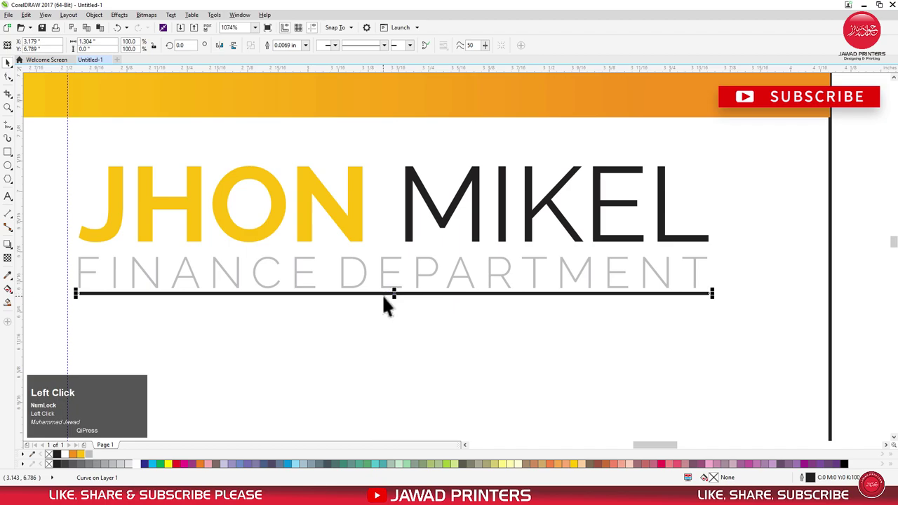
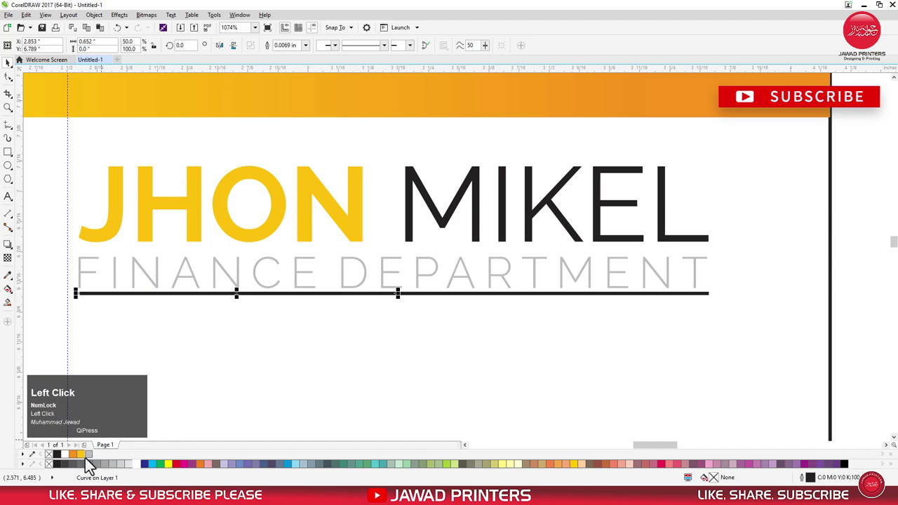
pyautogui.rightClick(76, 461)
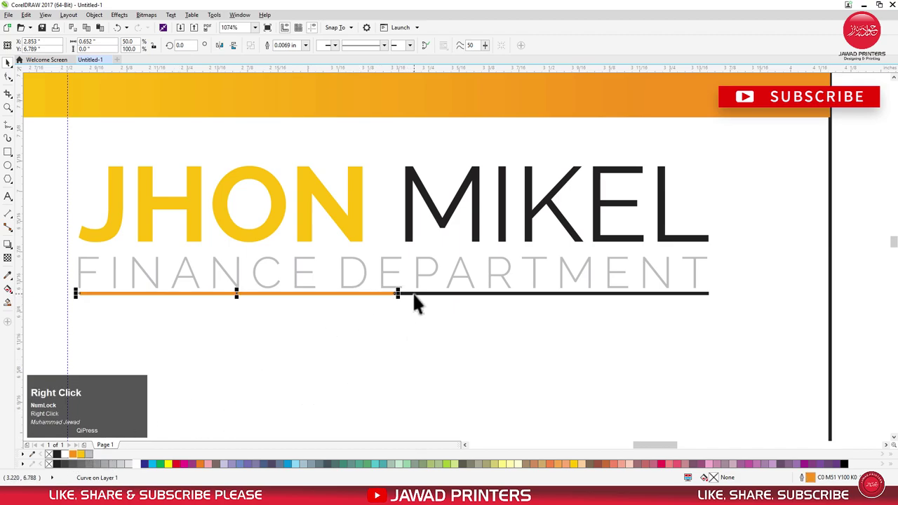
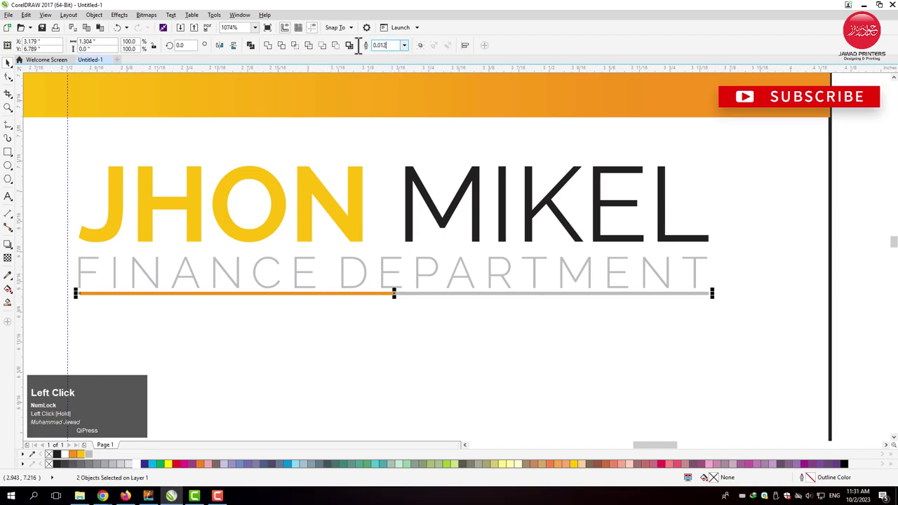
pyautogui.scroll(3)
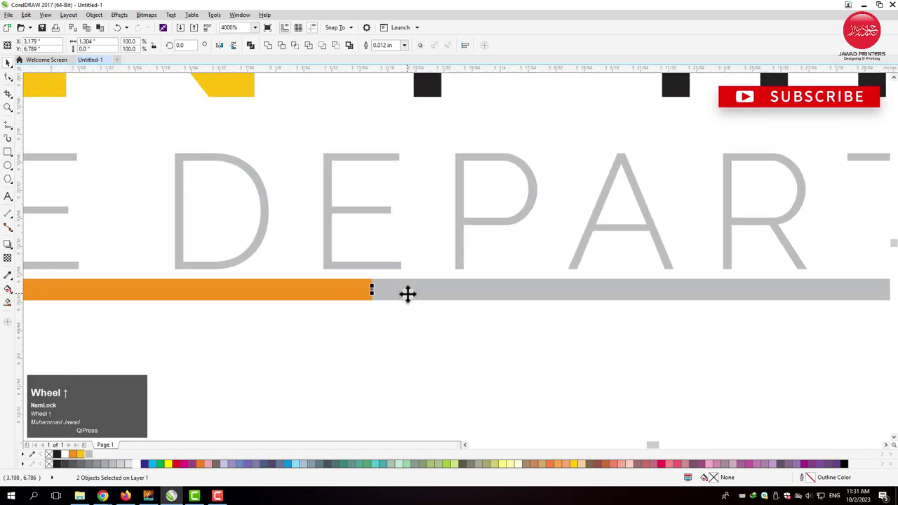
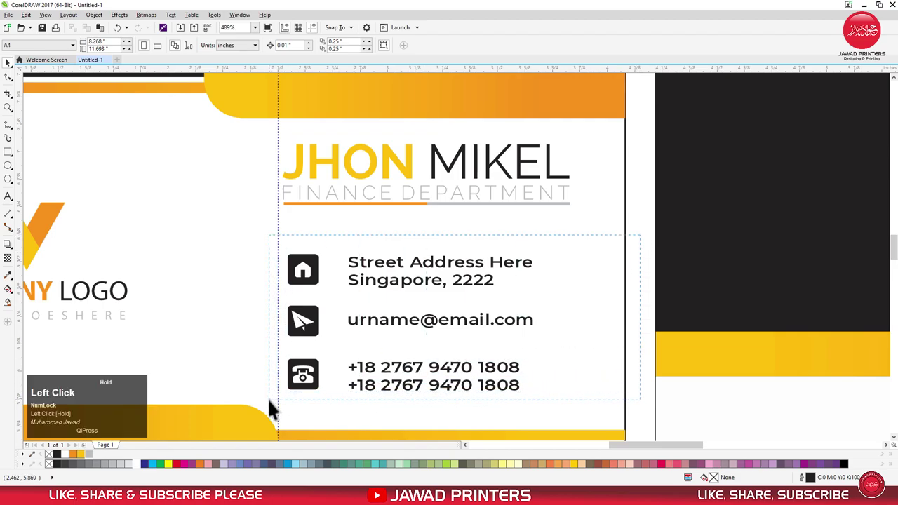
# Step: Group and left-align the contact block, then ungroup to reach the icon backgrounds
pyautogui.press('ctrl+g')
pyautogui.click(319, 208)
pyautogui.press('l')
pyautogui.click(644, 261)
pyautogui.press('ctrl+u')
pyautogui.click(647, 285)
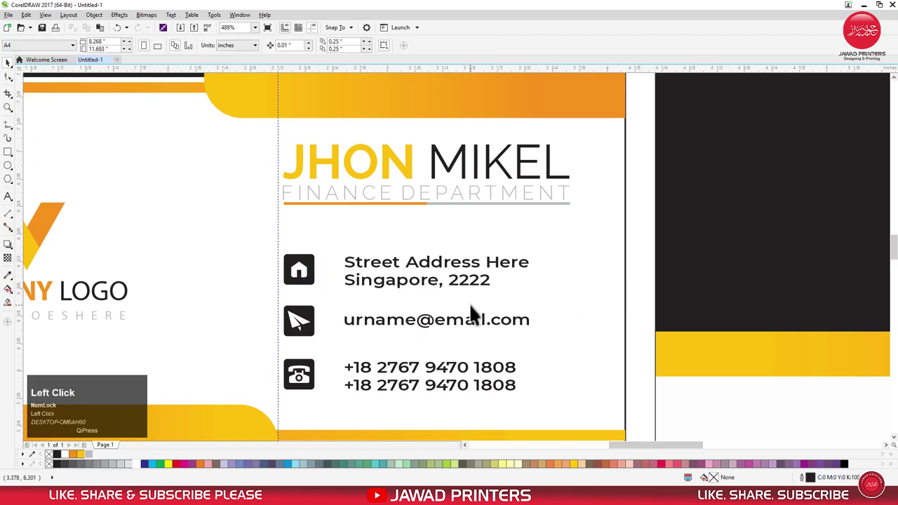
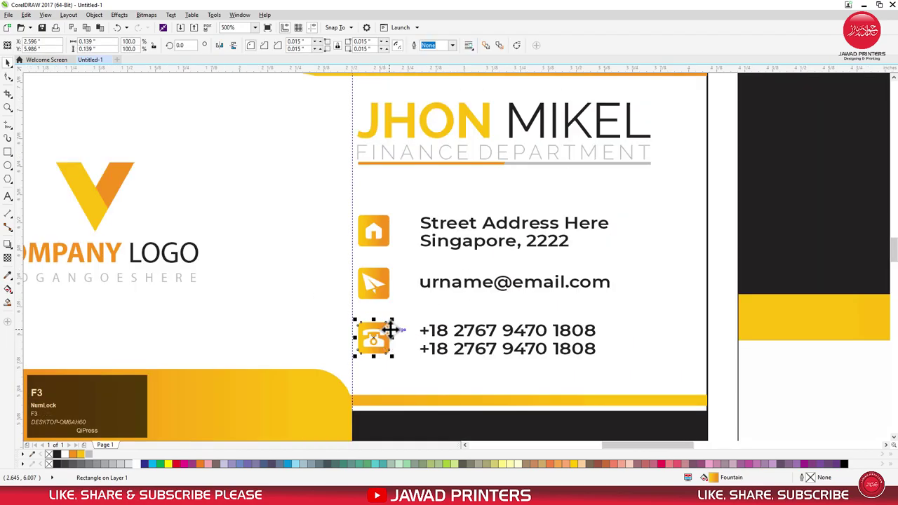
# Step: Select the address, email and phone text lines and left-align them
pyautogui.moveTo(726, 384); pyautogui.dragTo(421, 232)
pyautogui.press('l')
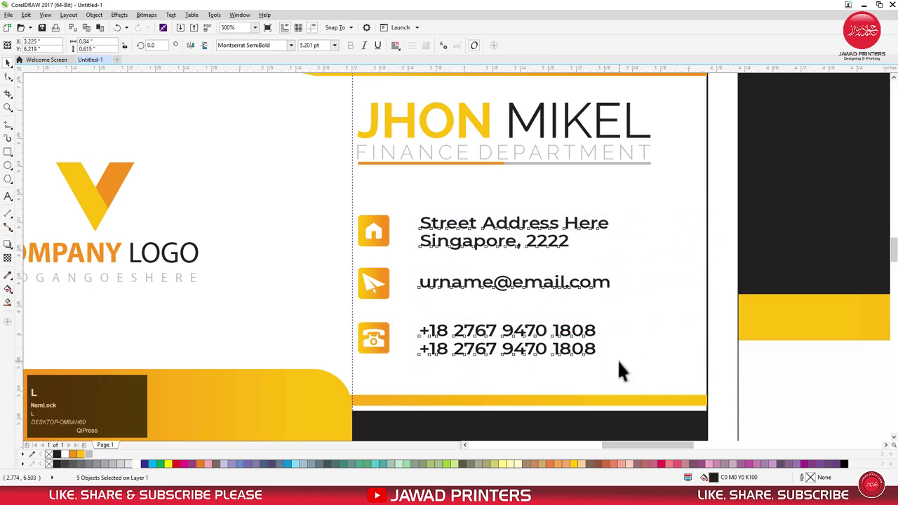
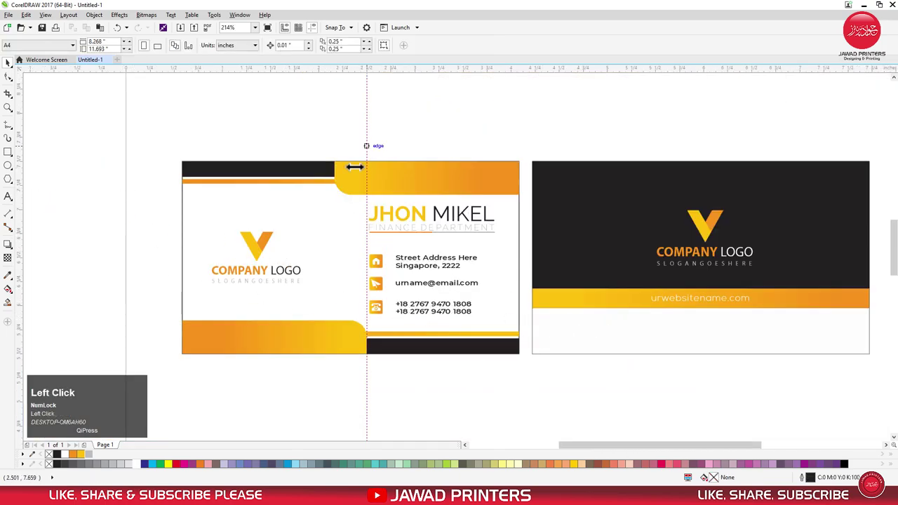
pyautogui.press('F4')
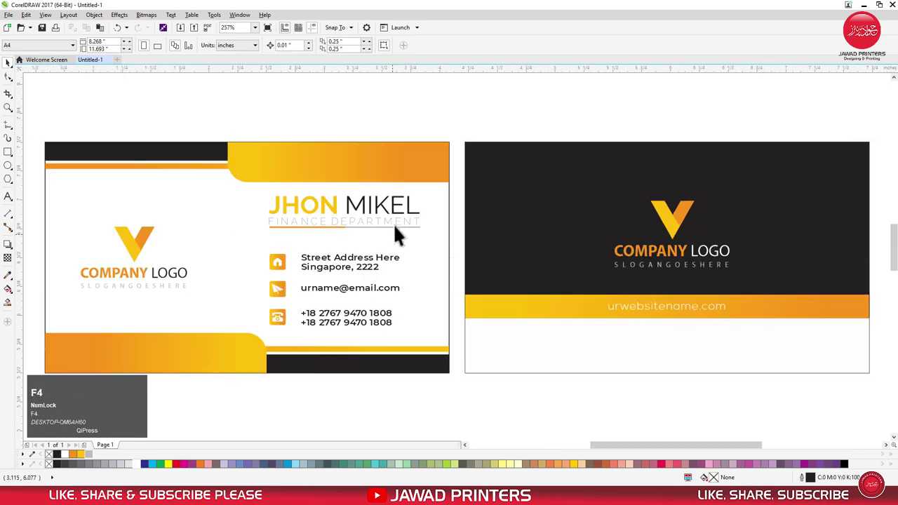
pyautogui.moveTo(50, 145); pyautogui.dragTo(635, 348)
pyautogui.press('F4')
pyautogui.click(424, 416)
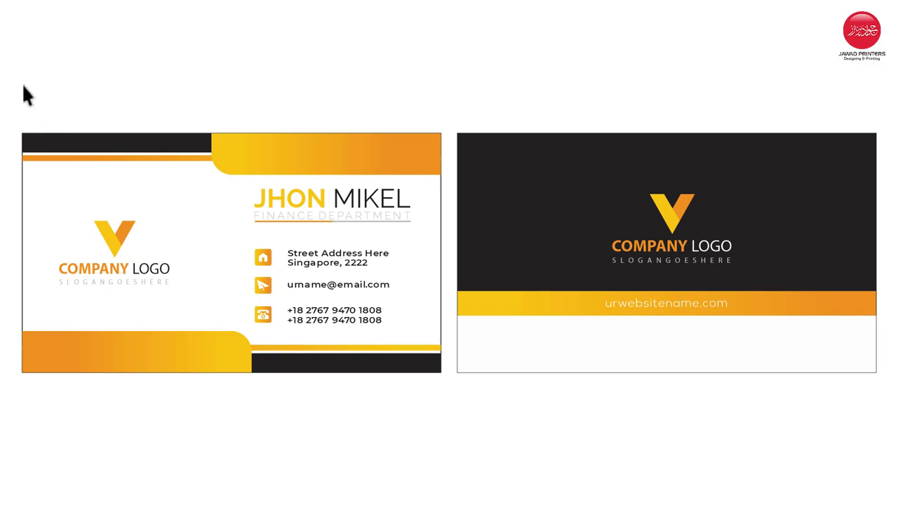
pyautogui.doubleClick(31, 90)
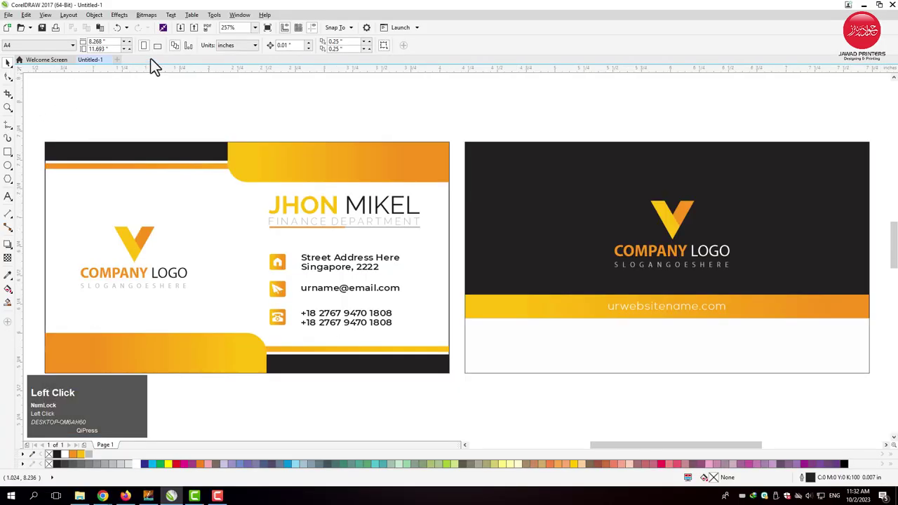